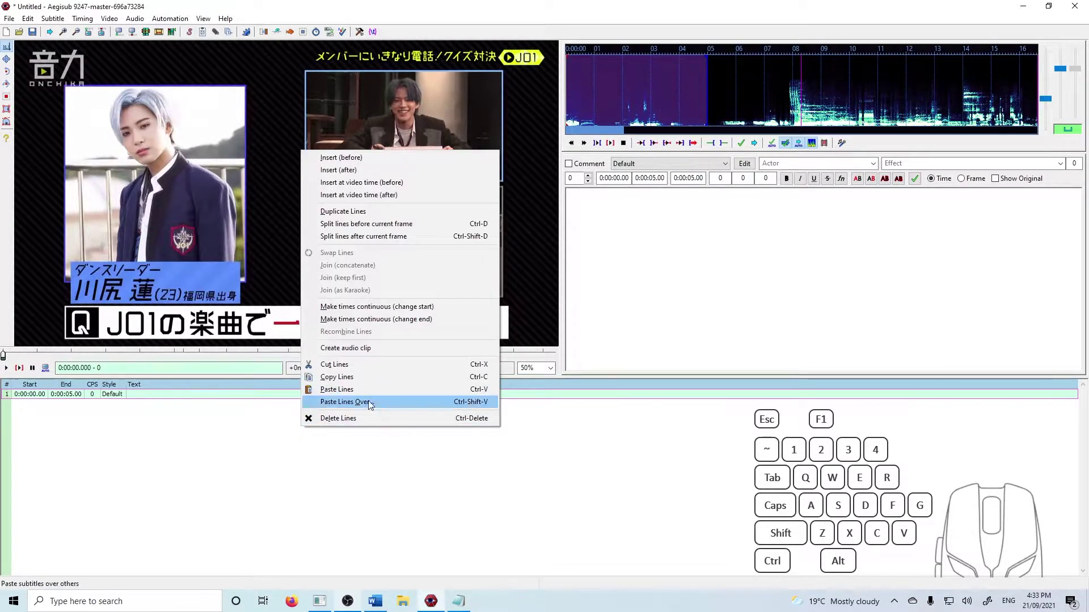
- Paste the seven copied script lines into the subtitle grid as separate lines
click(351, 393)
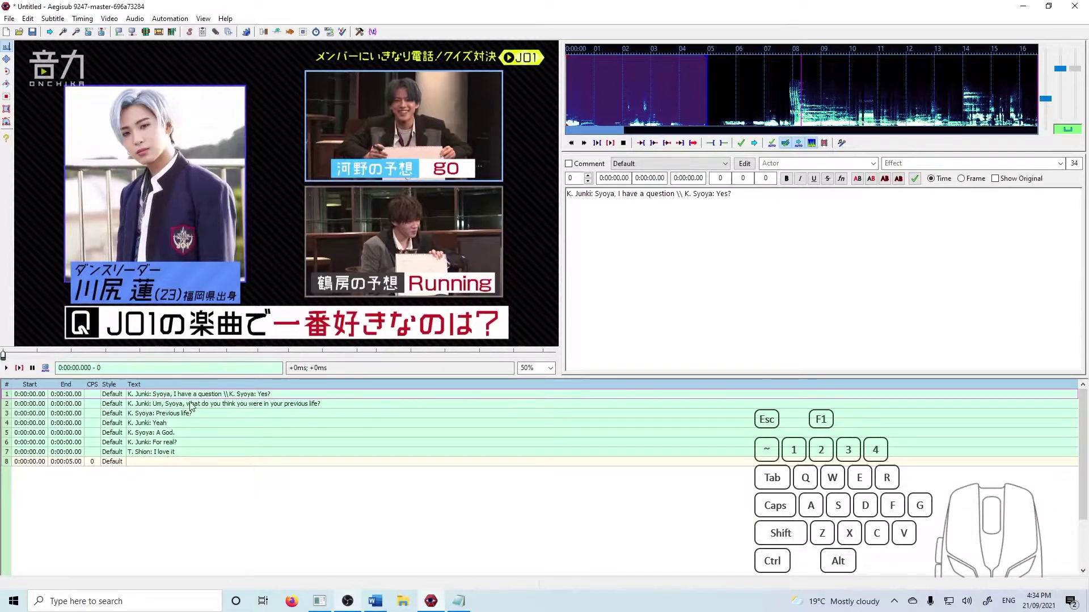
- Select the first dialogue line and scrub the video to about 0:00:30.3
click(186, 400)
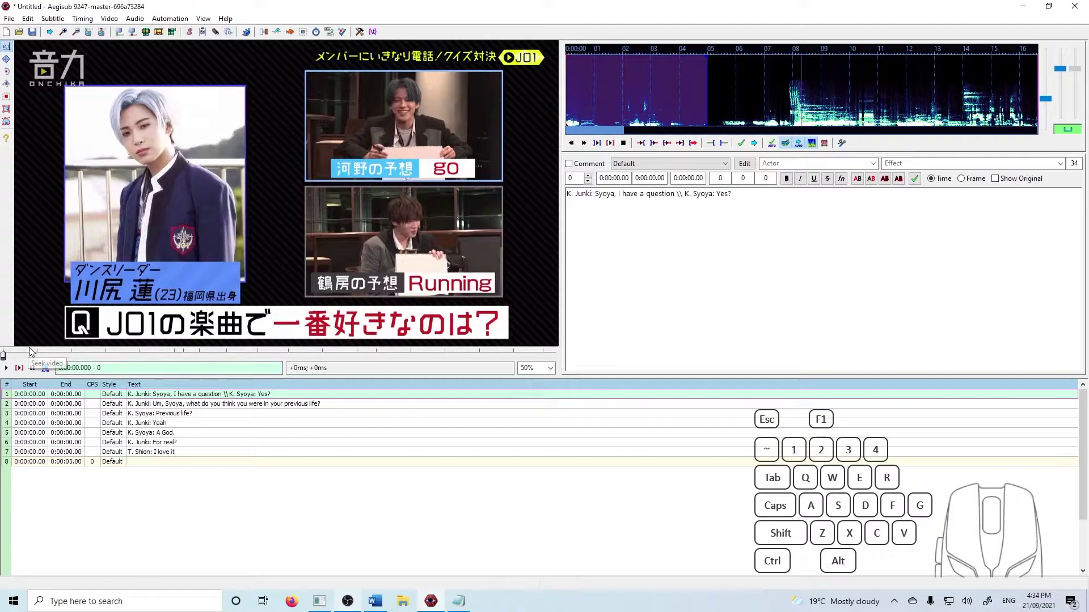
drag(41, 354, 119, 358)
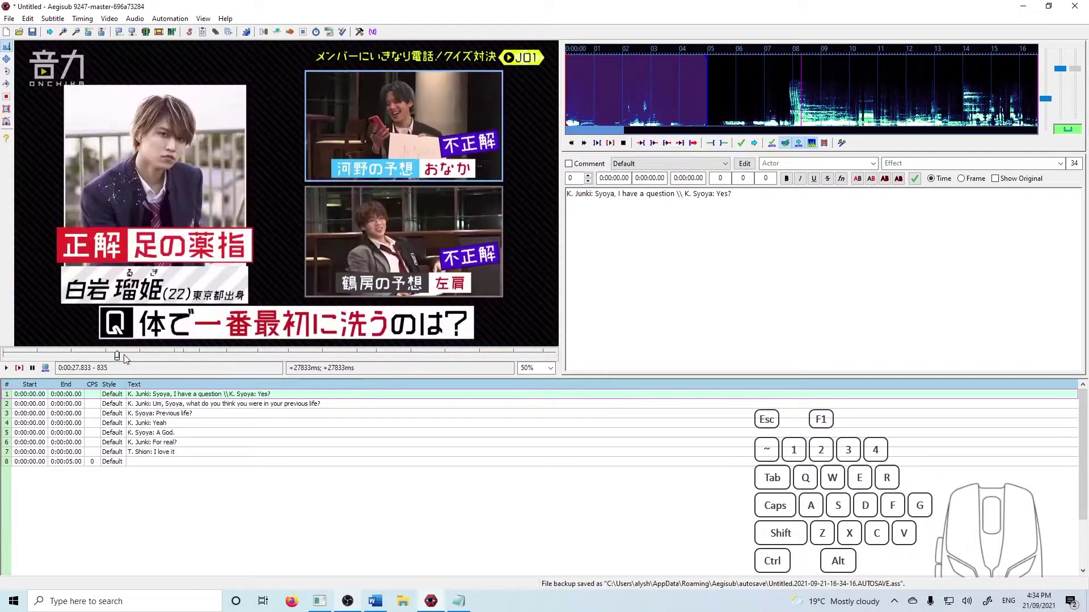
click(128, 358)
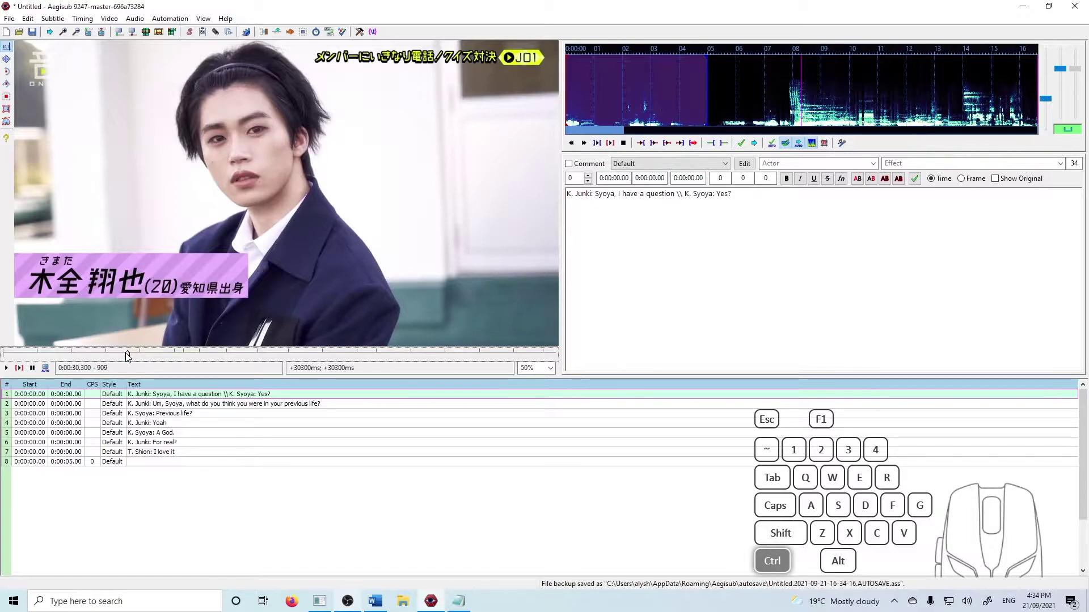
- Start the first line at the video time, then mark about 28.3 s on the waveform
key(ctrl+3)
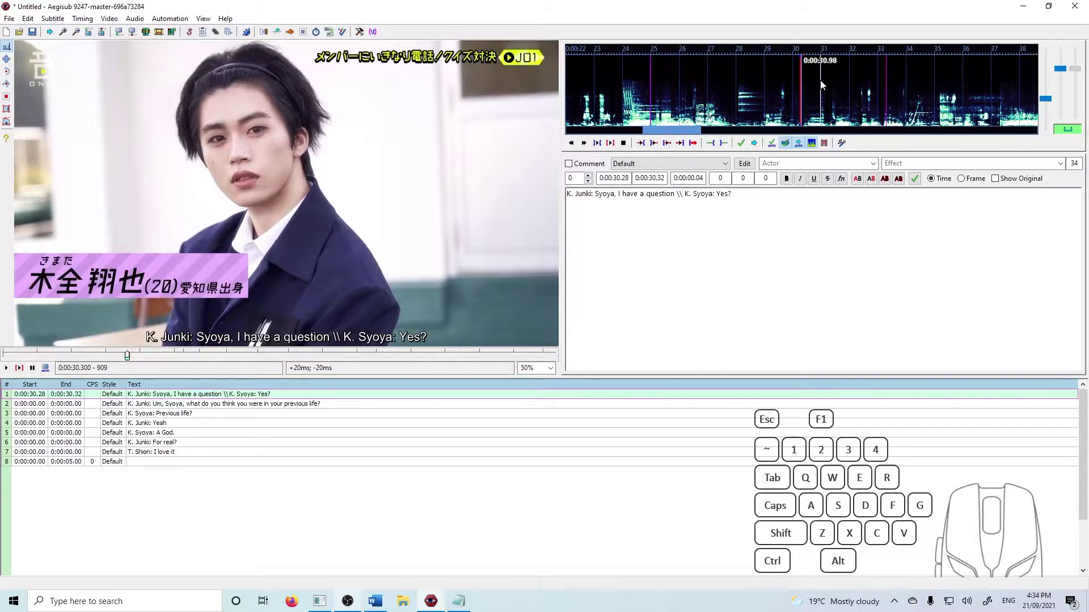
click(753, 98)
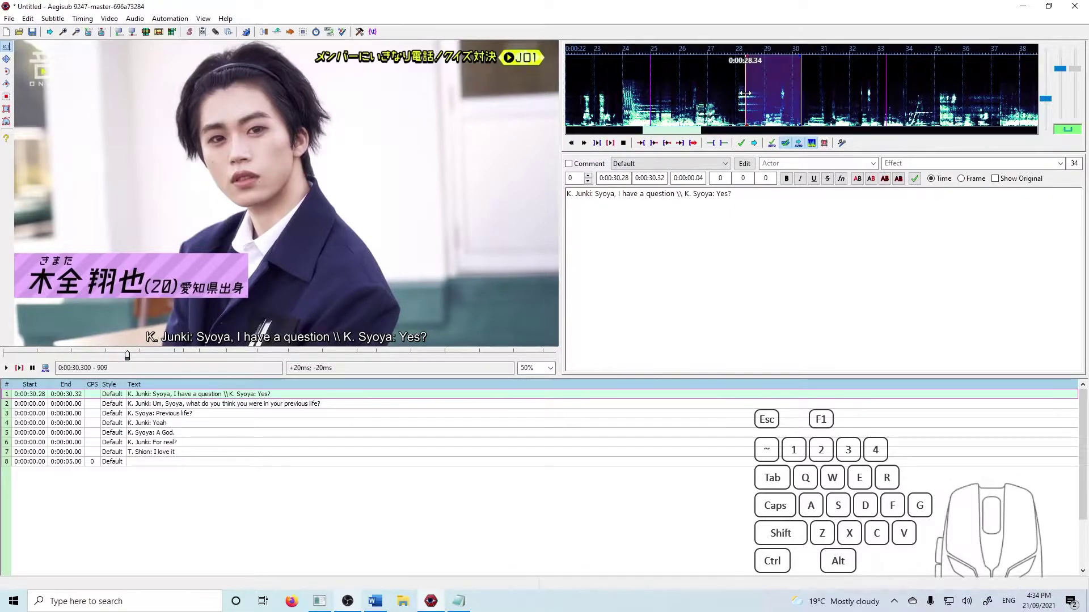
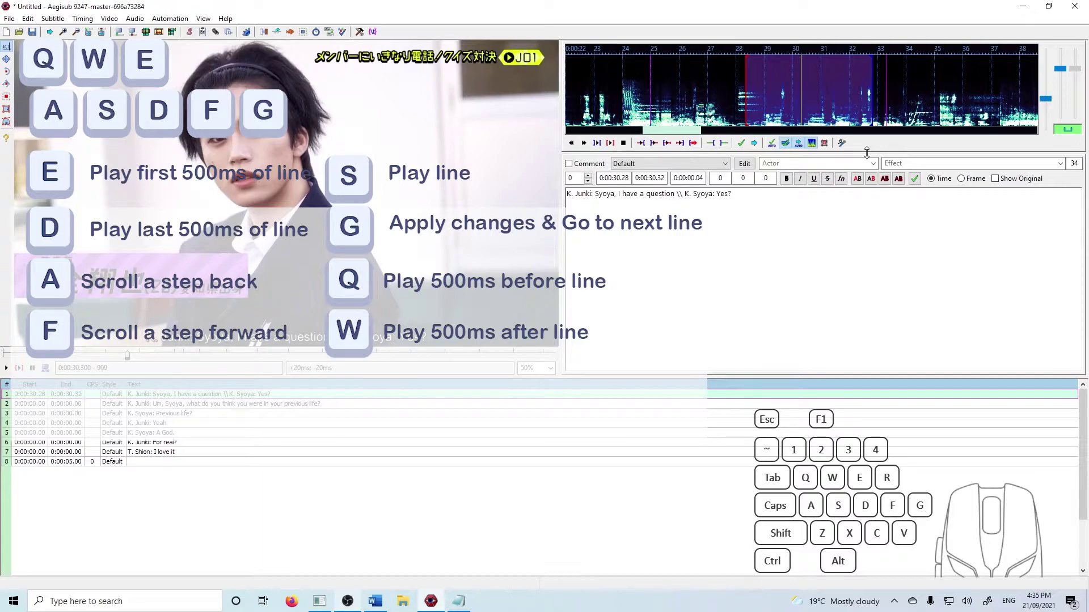
key(d)
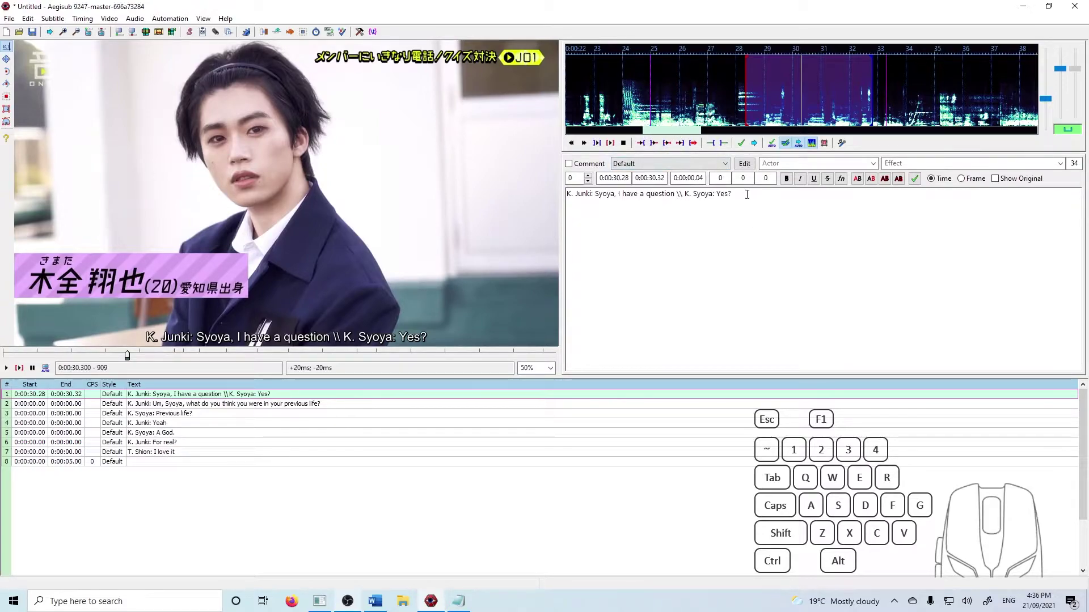
- Drag the first line's audio markers to about 28.00–30.8 seconds, playing the span to check
drag(673, 137, 718, 106)
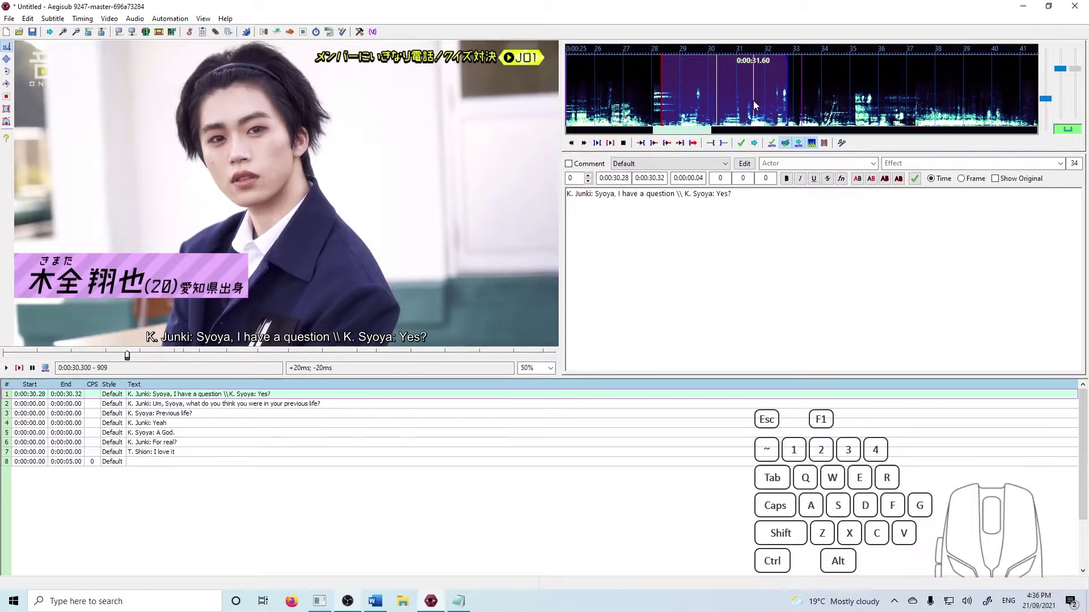
key(s)
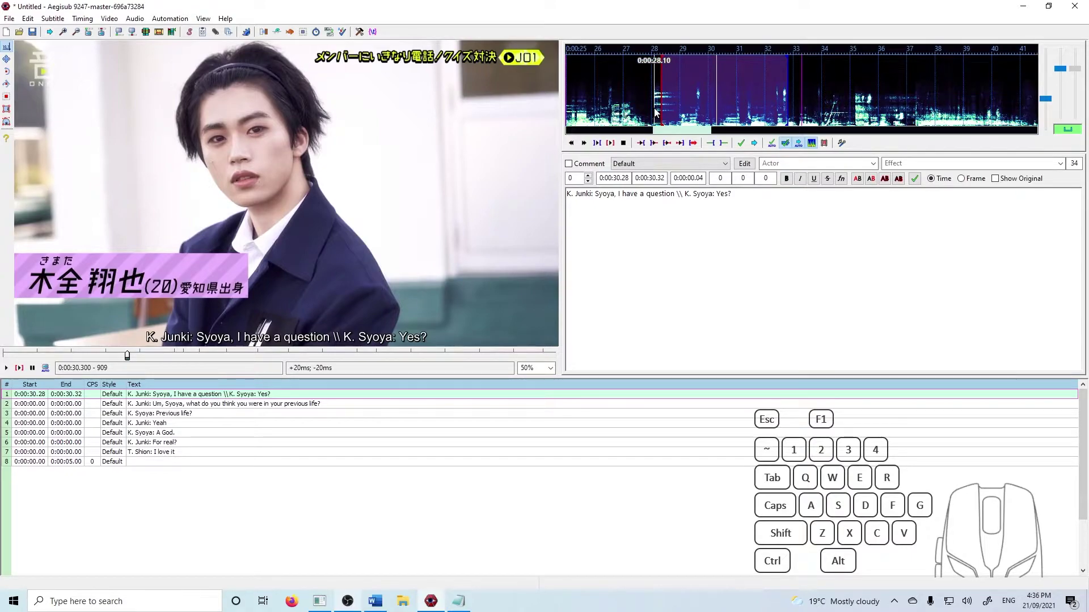
drag(668, 111, 687, 97)
click(655, 101)
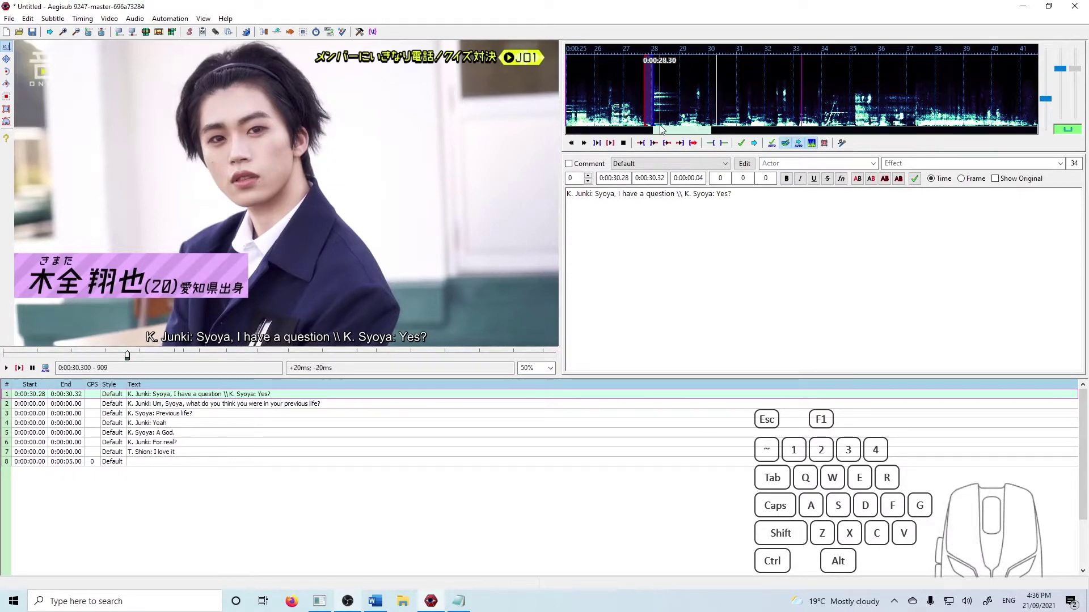
drag(751, 83, 758, 80)
click(654, 71)
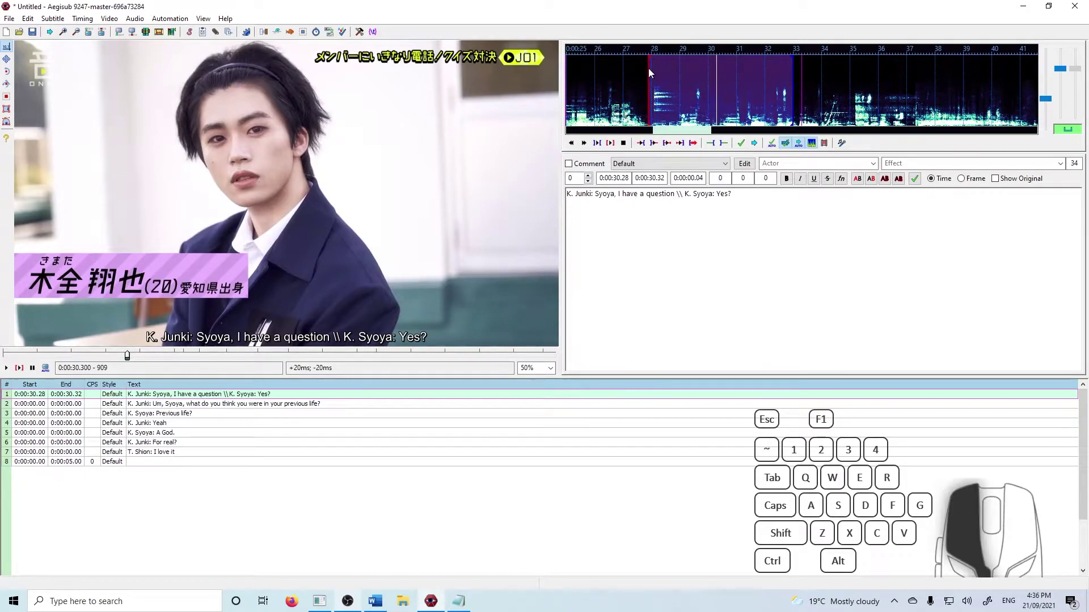
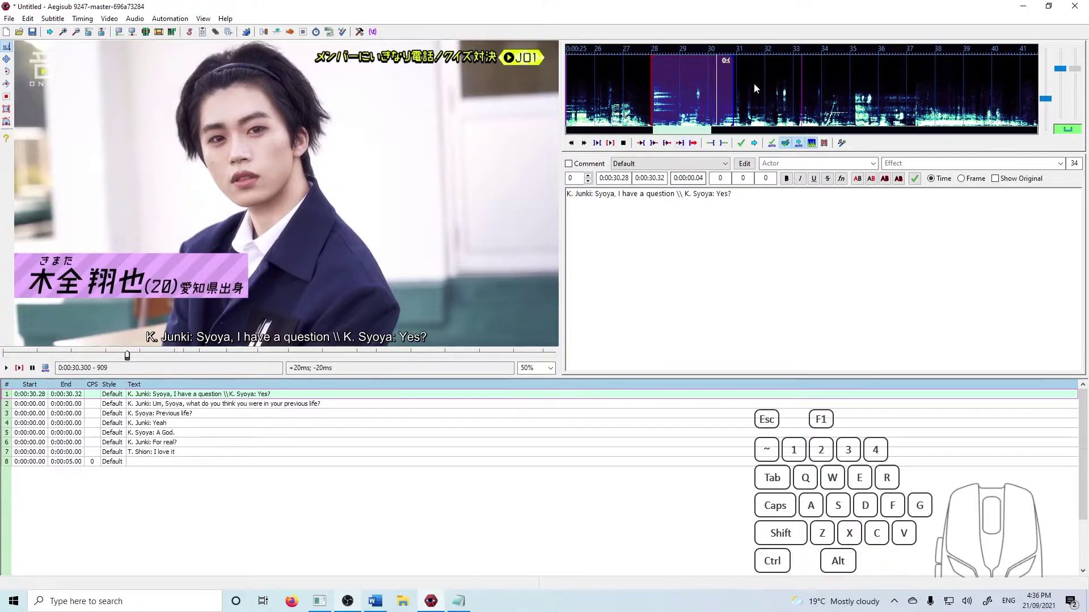
key(d)
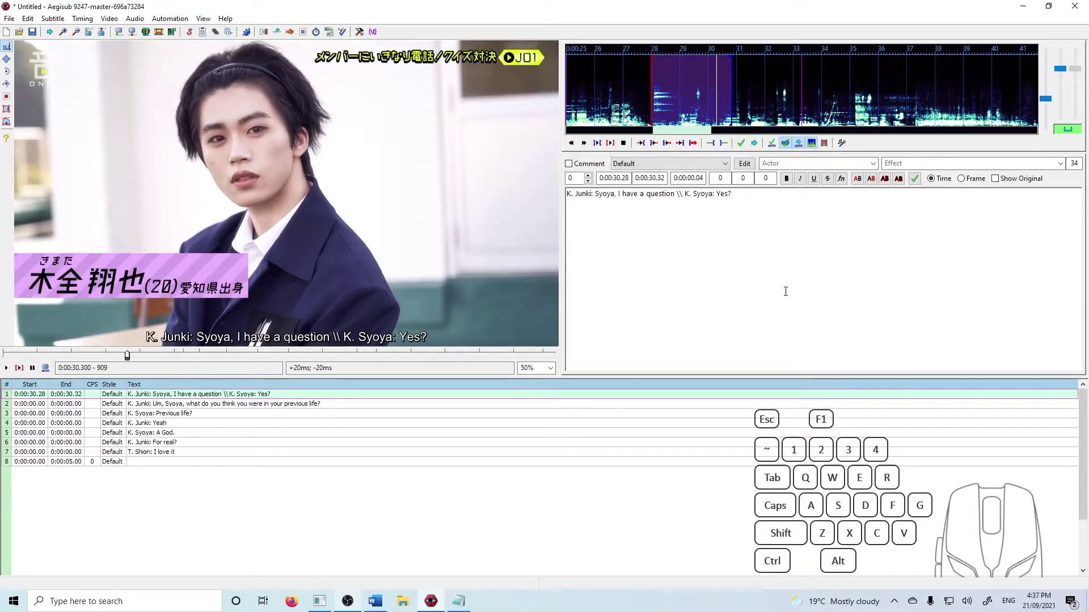
- Commit the first line at 28.00–30.84 and time the following lines back to back through 0:00:36.46
key(g)
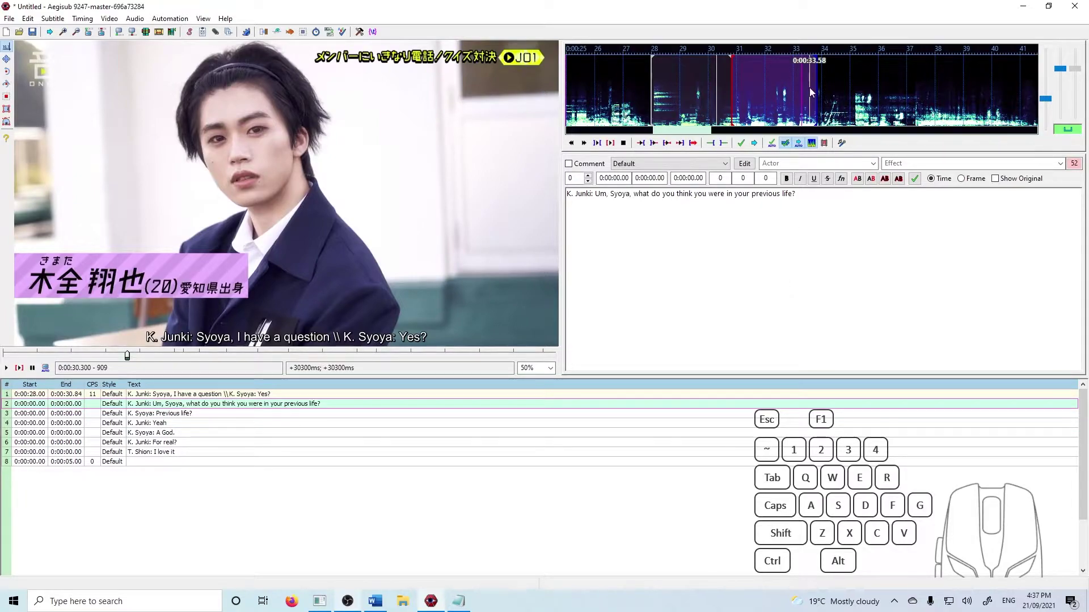
key(d)
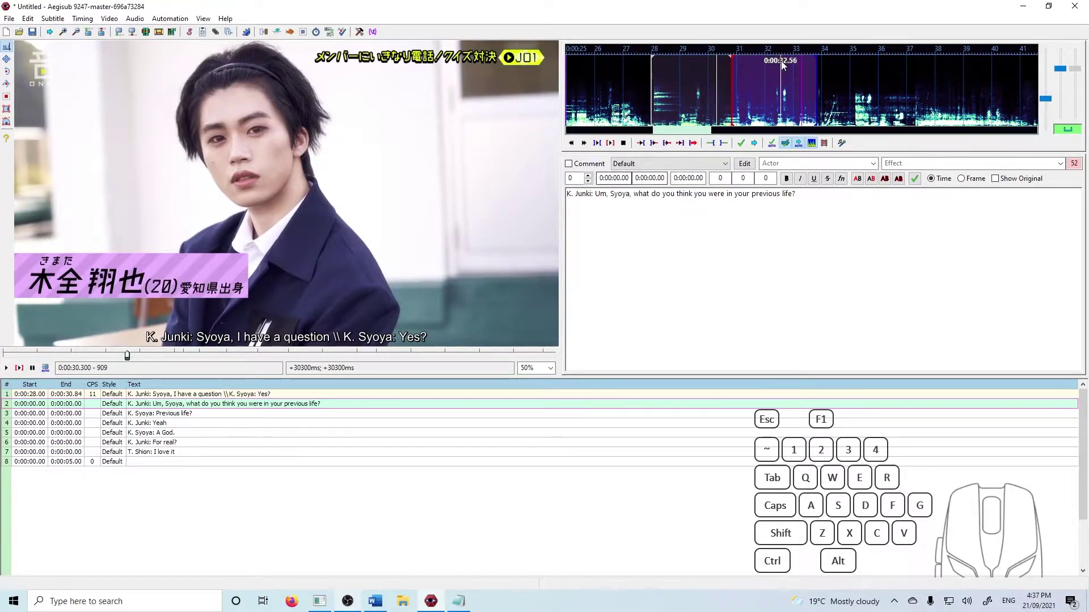
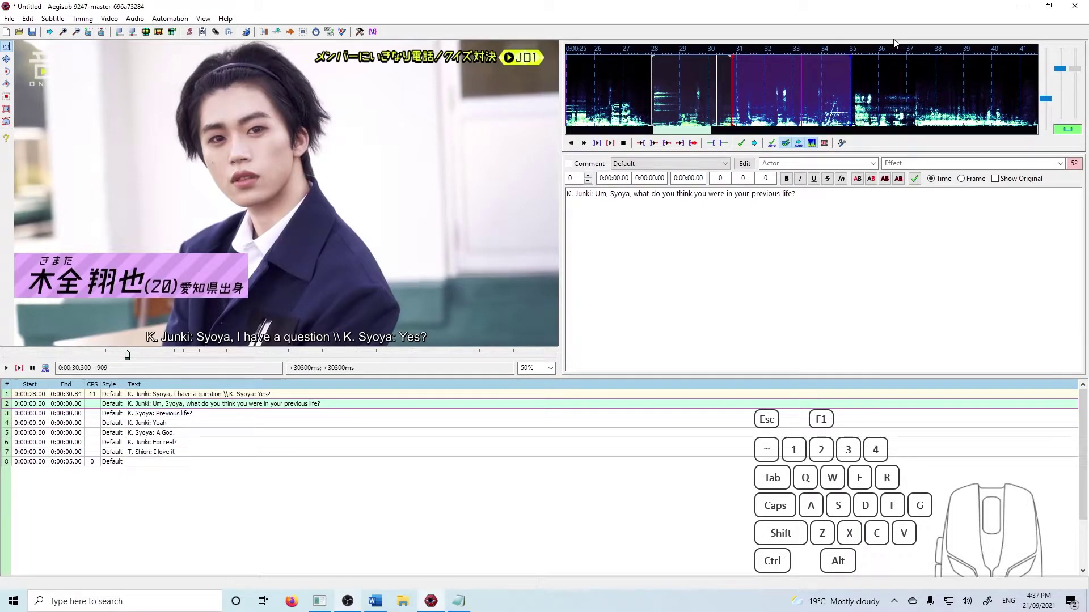
key(d)
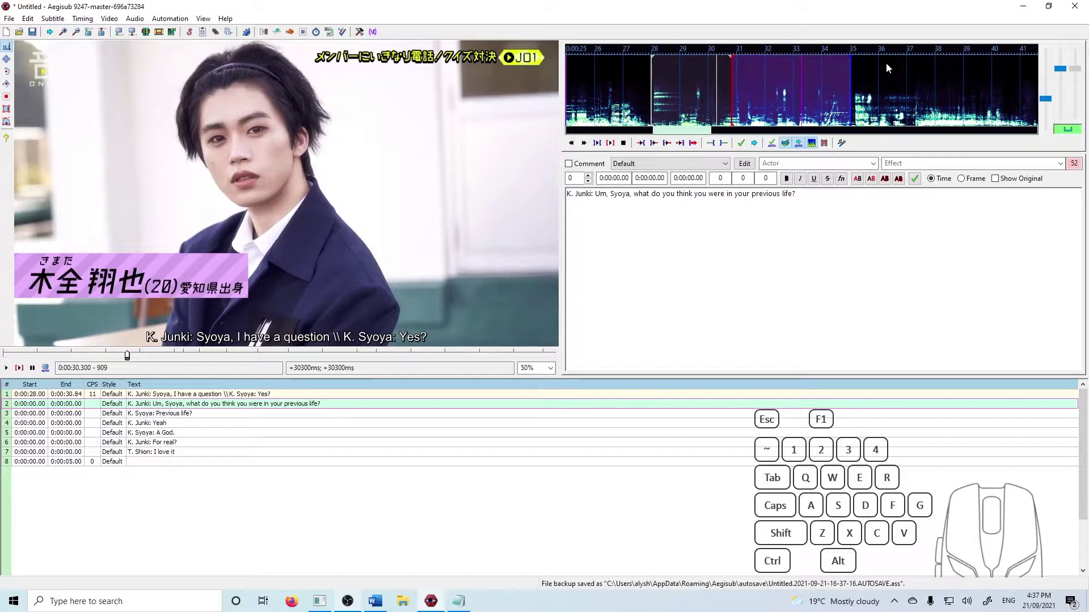
right_click(844, 65)
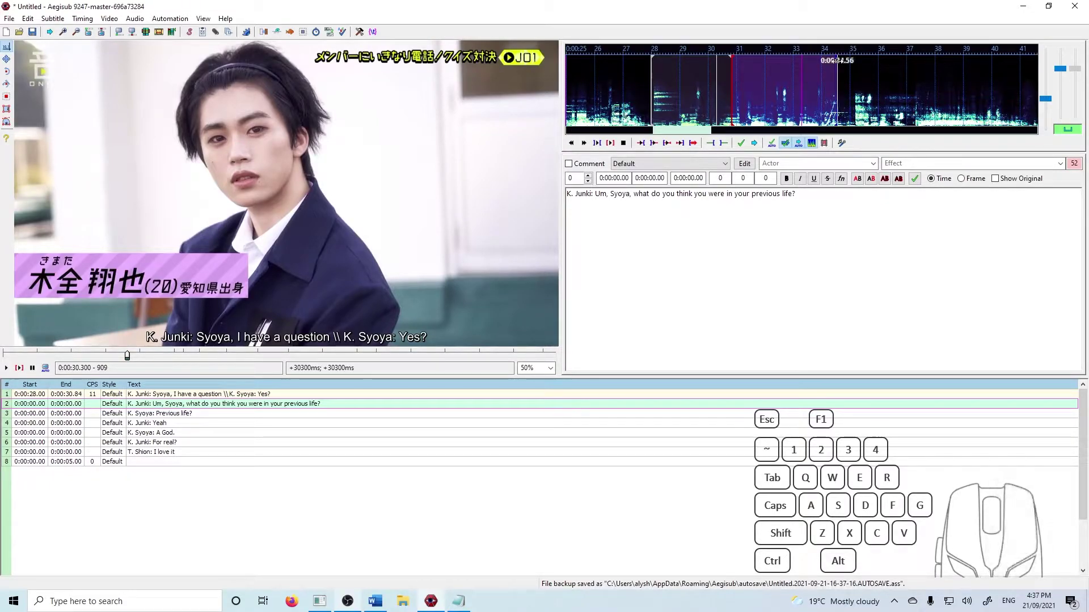
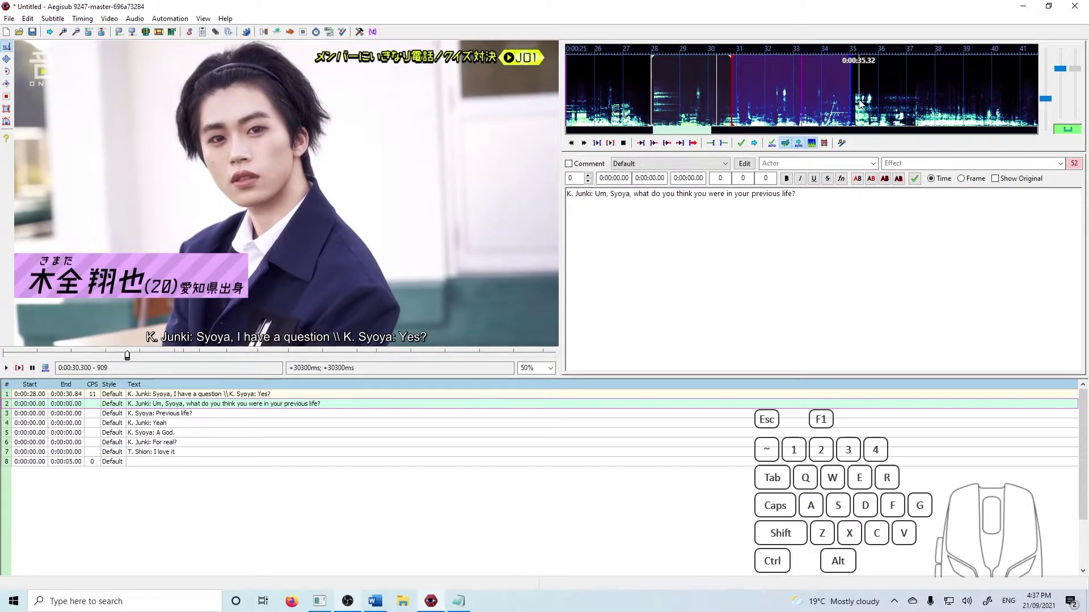
key(w)
key(d)
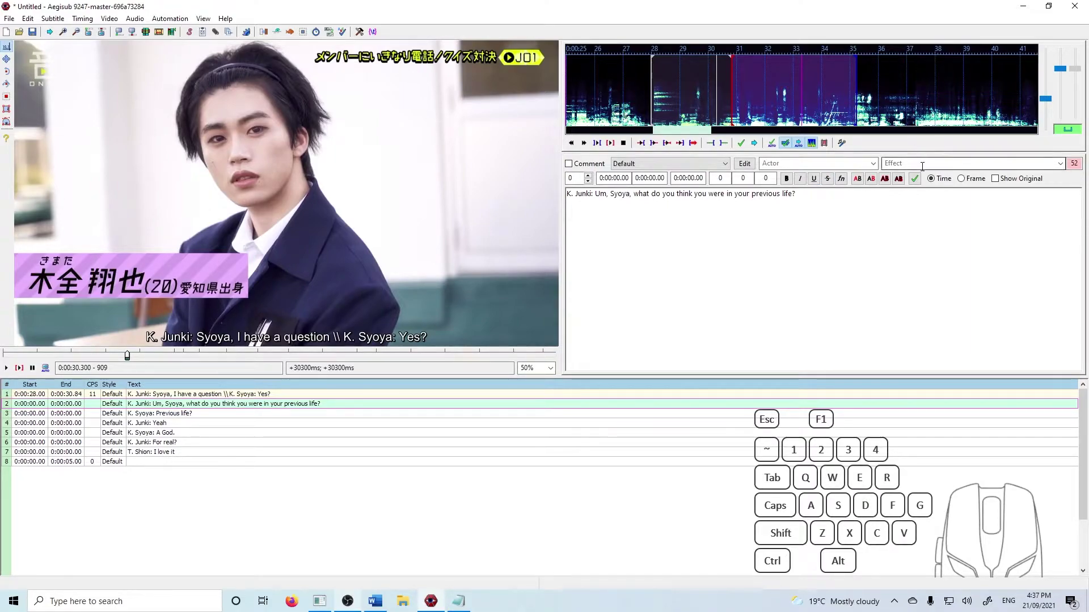
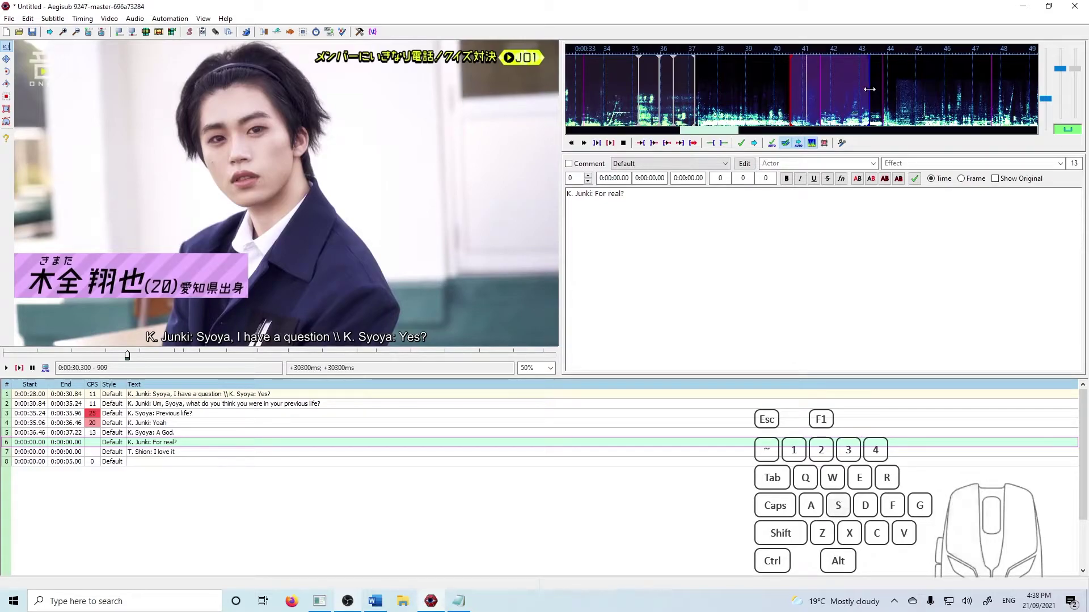
- Time the For real? line on the waveform and commit it
click(837, 97)
click(828, 97)
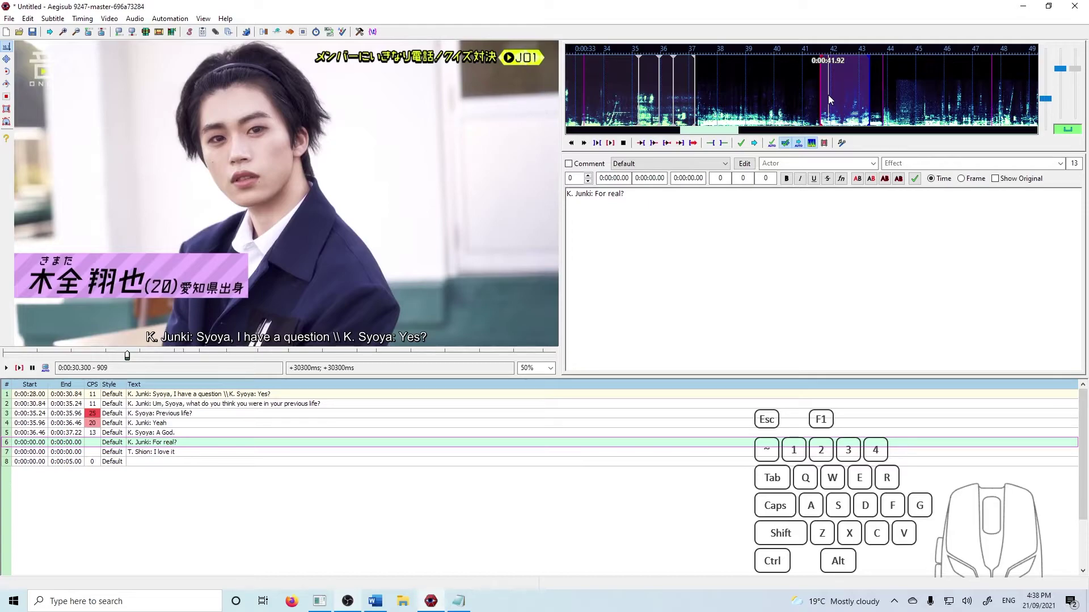
key(q)
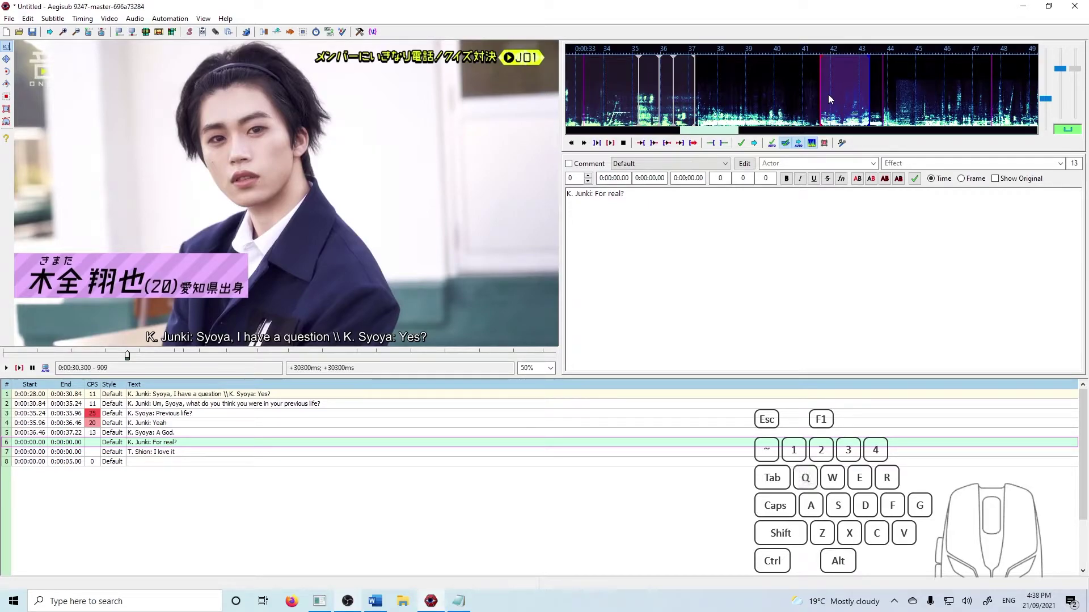
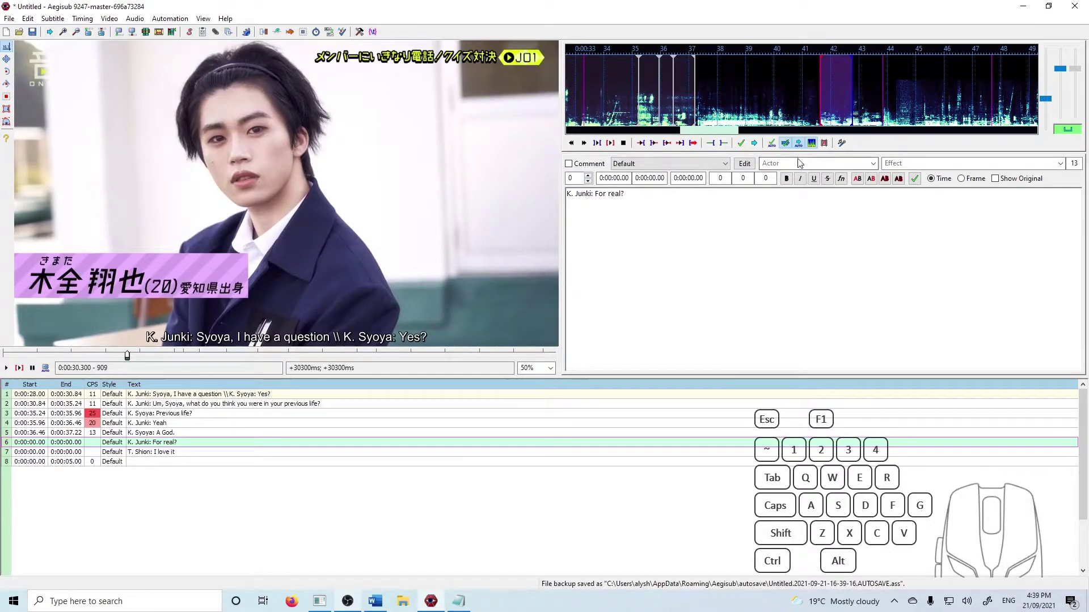
click(744, 142)
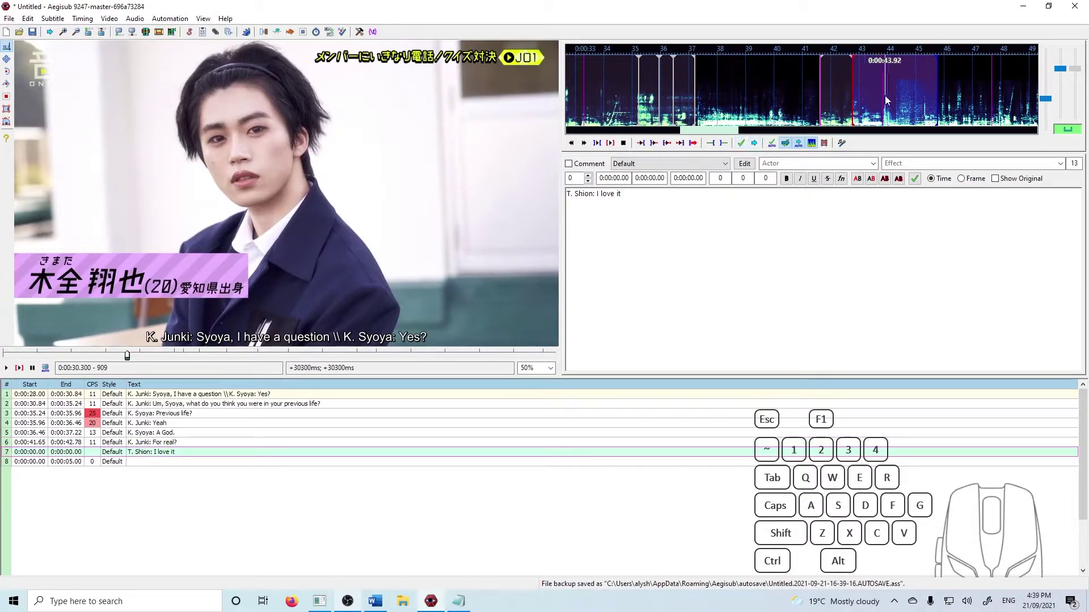
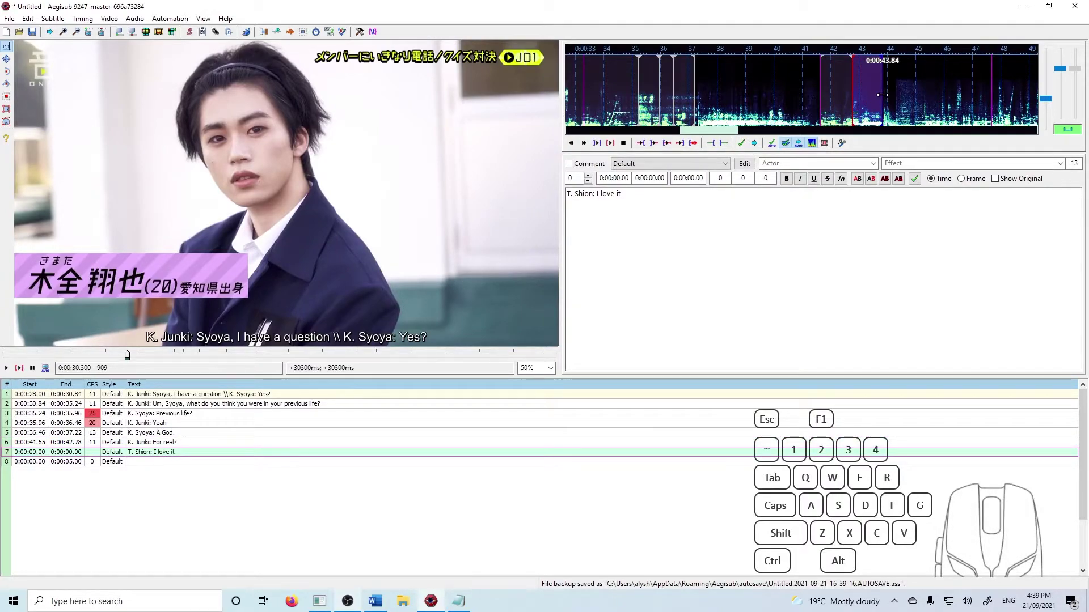
- Time T. Shion's I love it line at 42.78–43.85 and commit it
key(s)
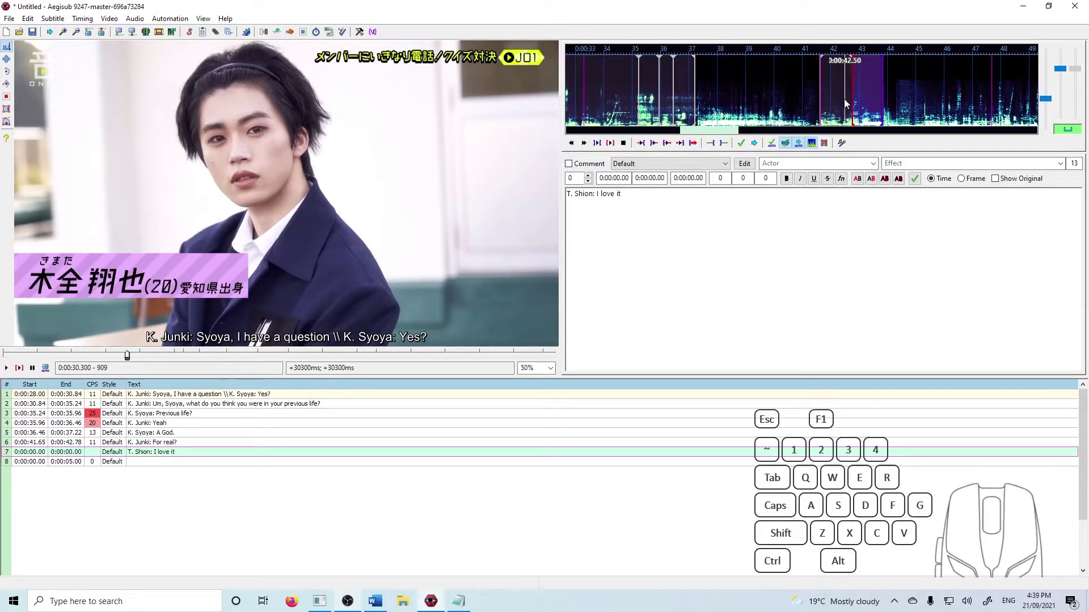
click(741, 148)
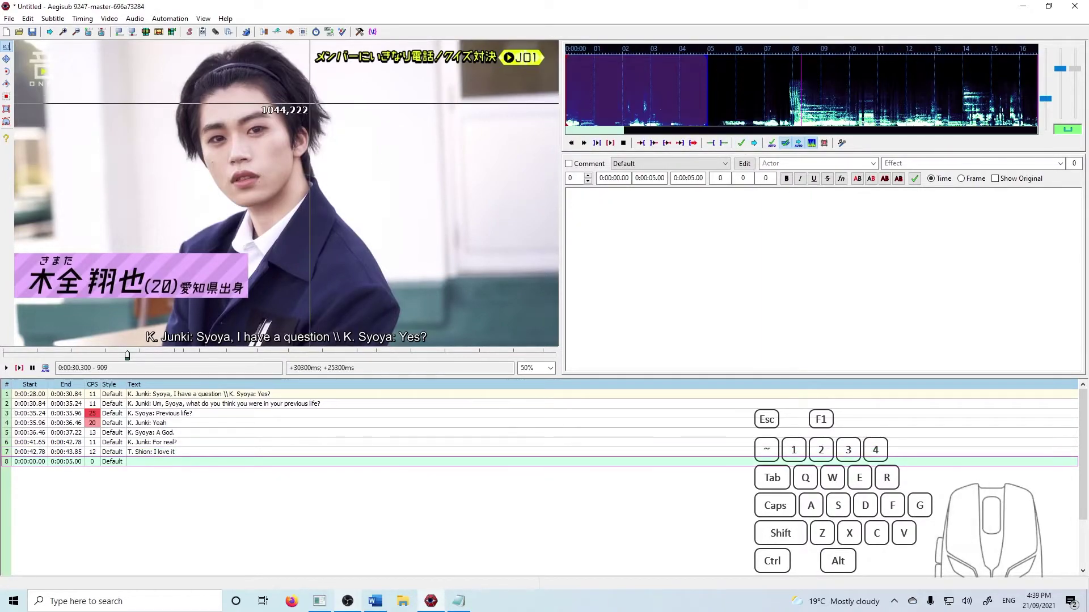
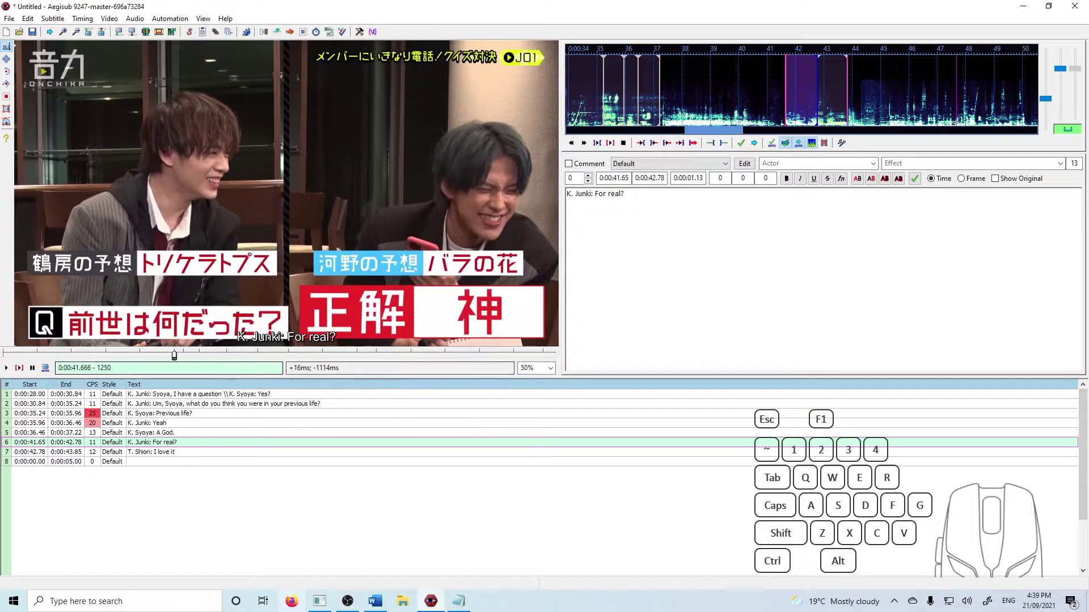
- Select empty line 8 and bring up the line-insertion menu
click(117, 461)
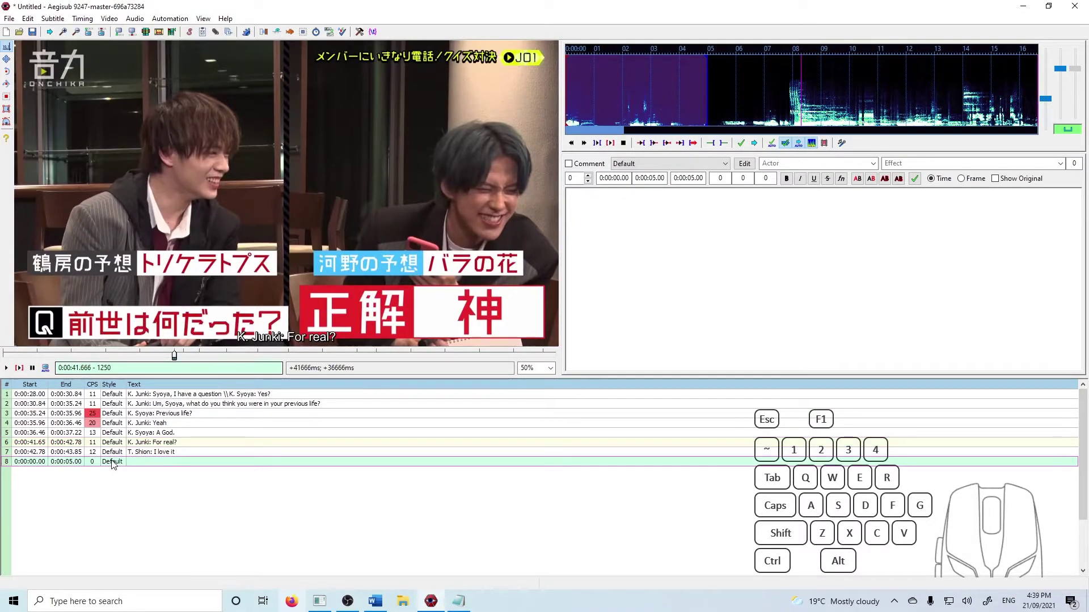
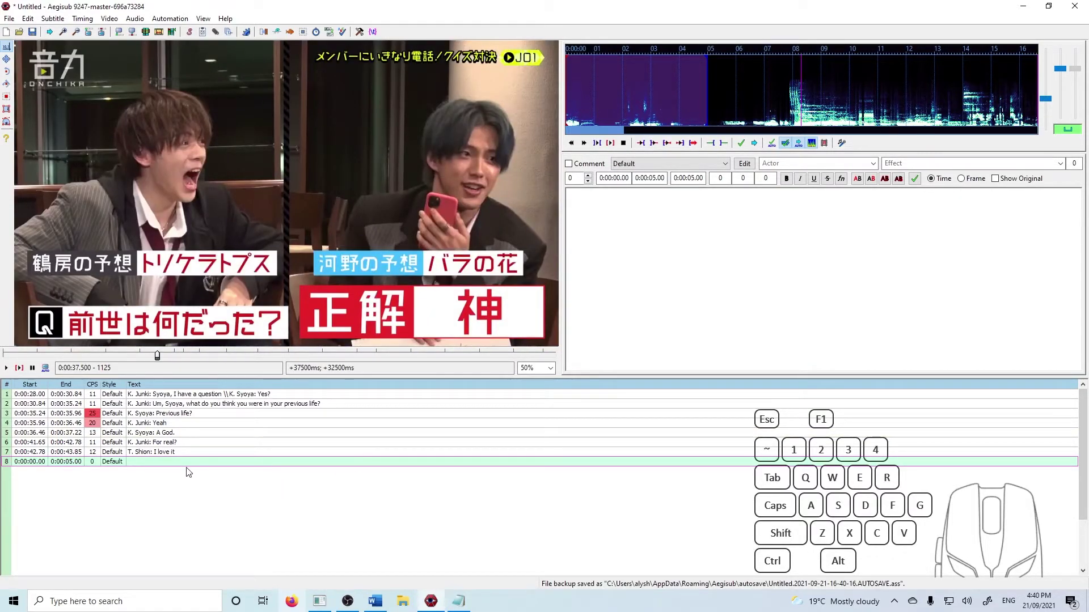
right_click(144, 470)
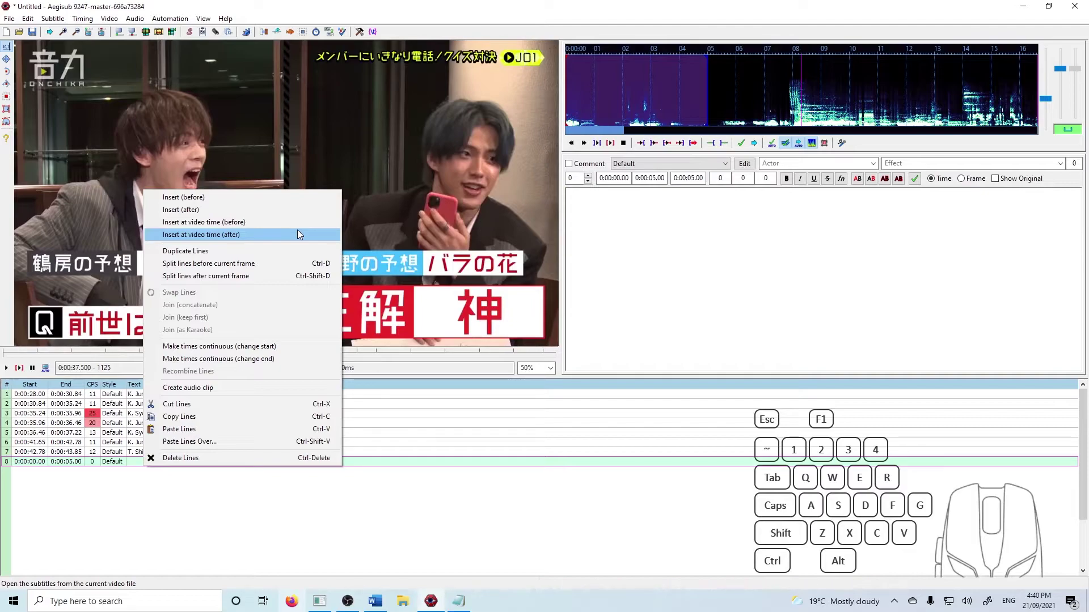
- Insert line 9 at video time, end it at 0:00:43.82, and caption it Tsurubo's Prediction: Triceratops
click(303, 230)
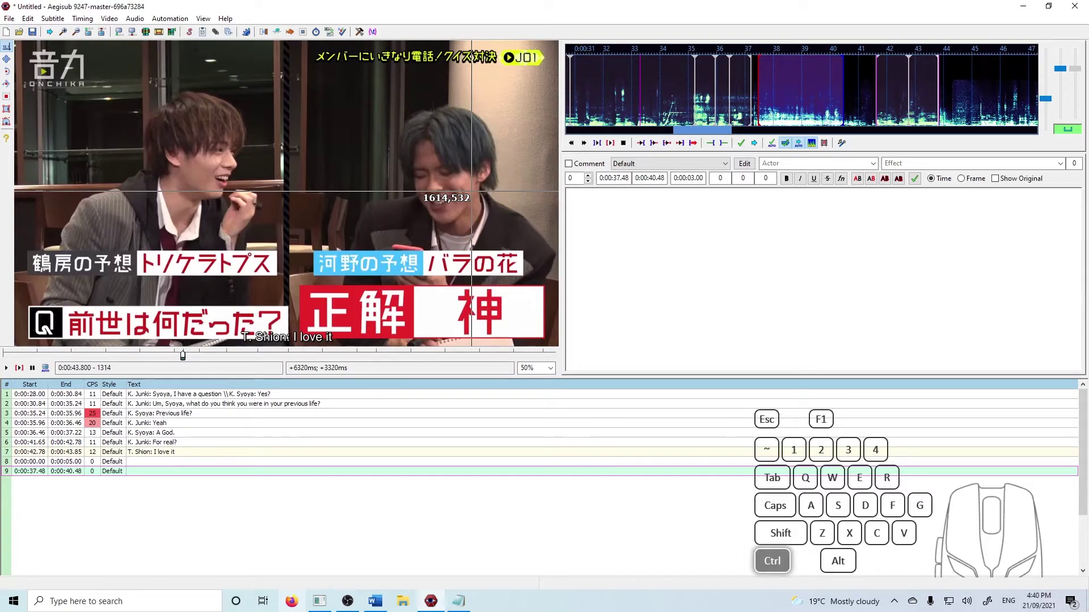
key(ctrl+4)
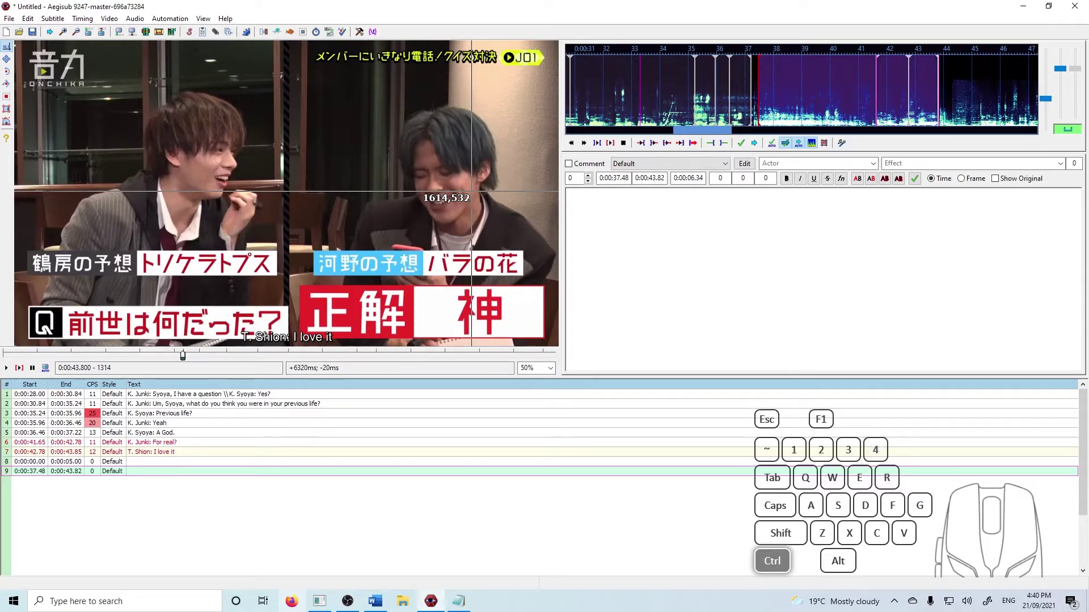
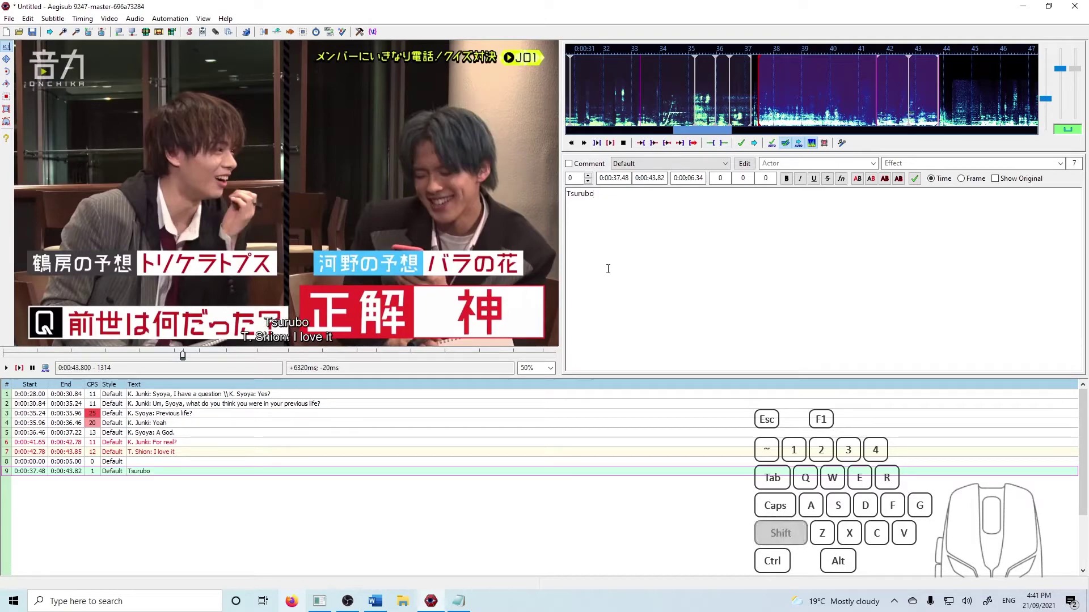
key(s)
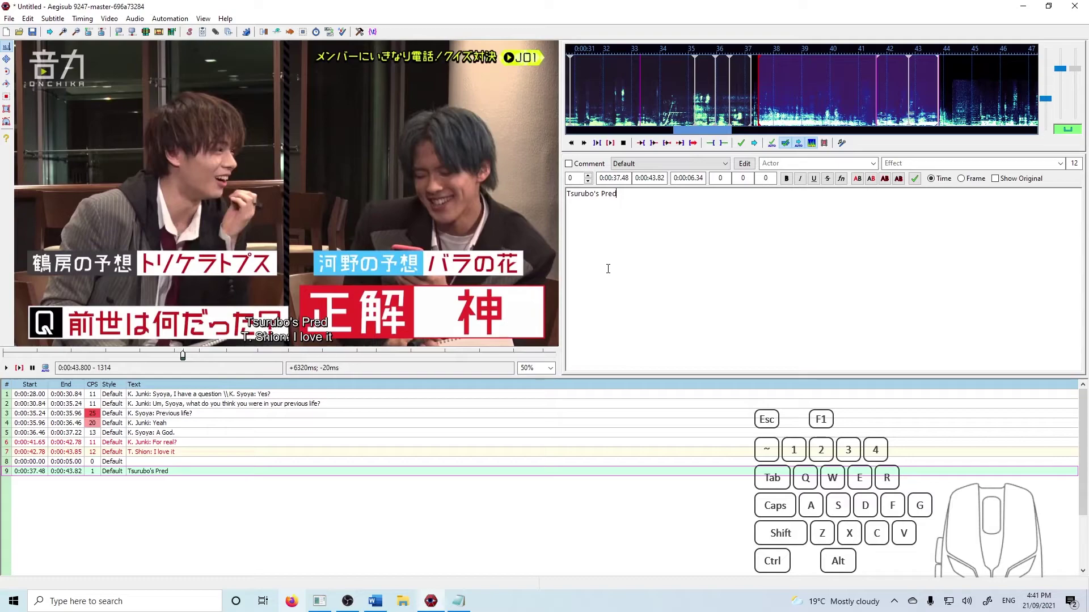
key(c)
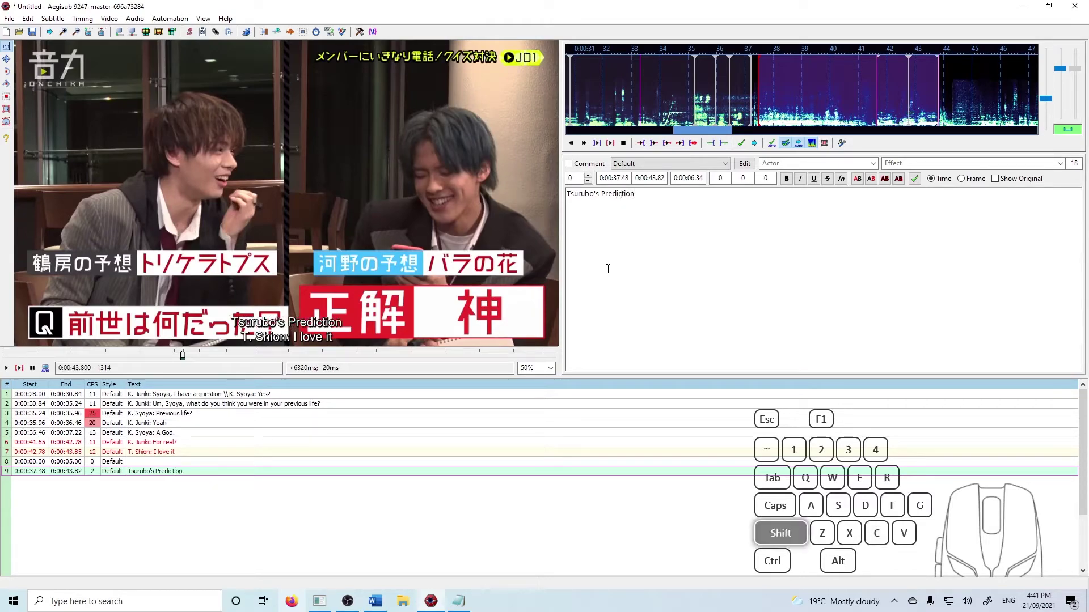
key(r)
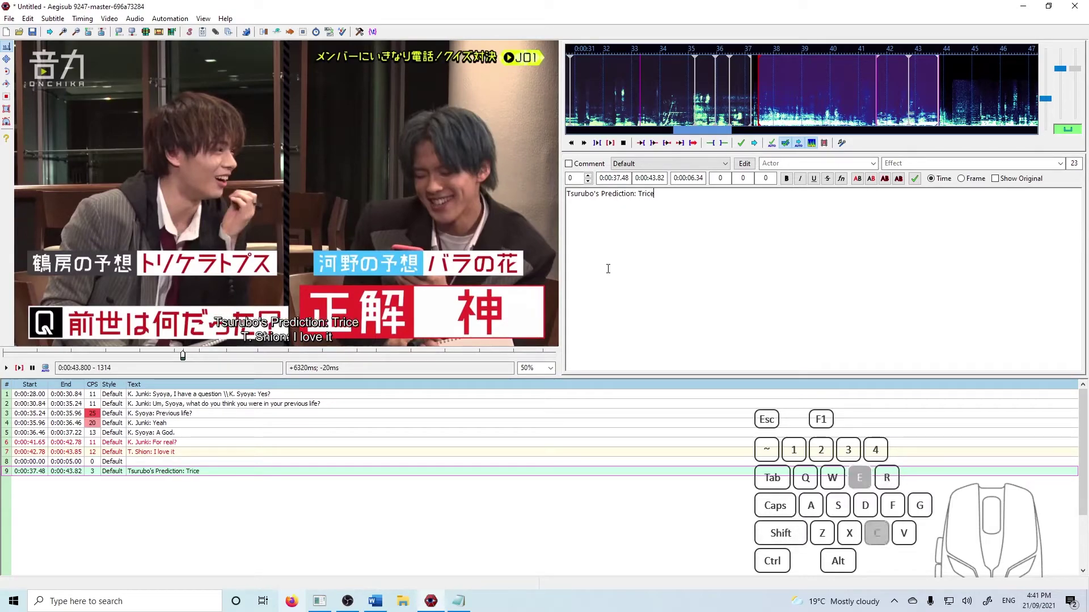
key(s)
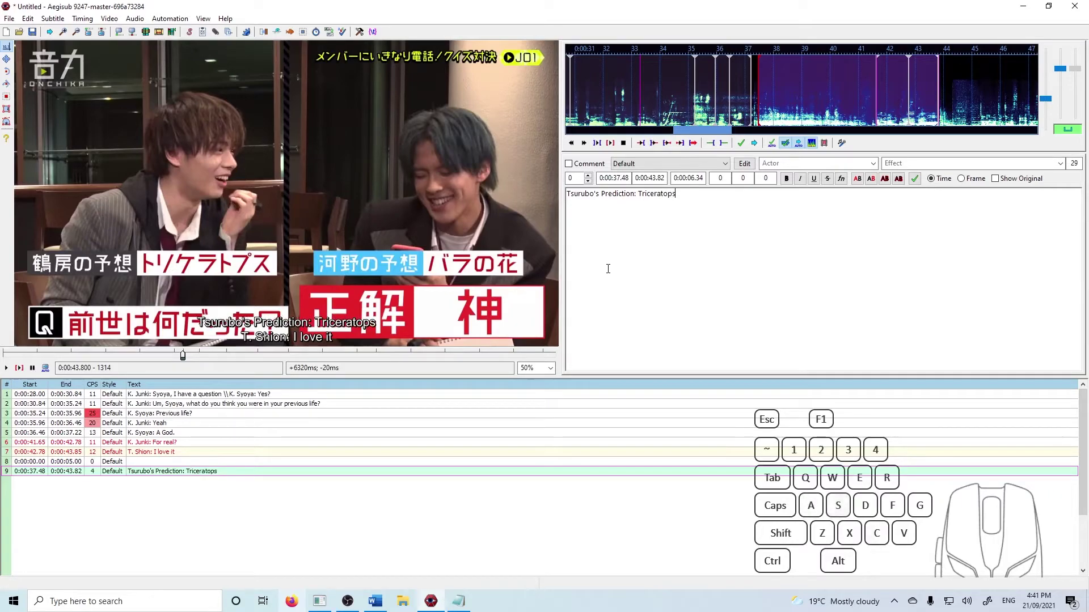
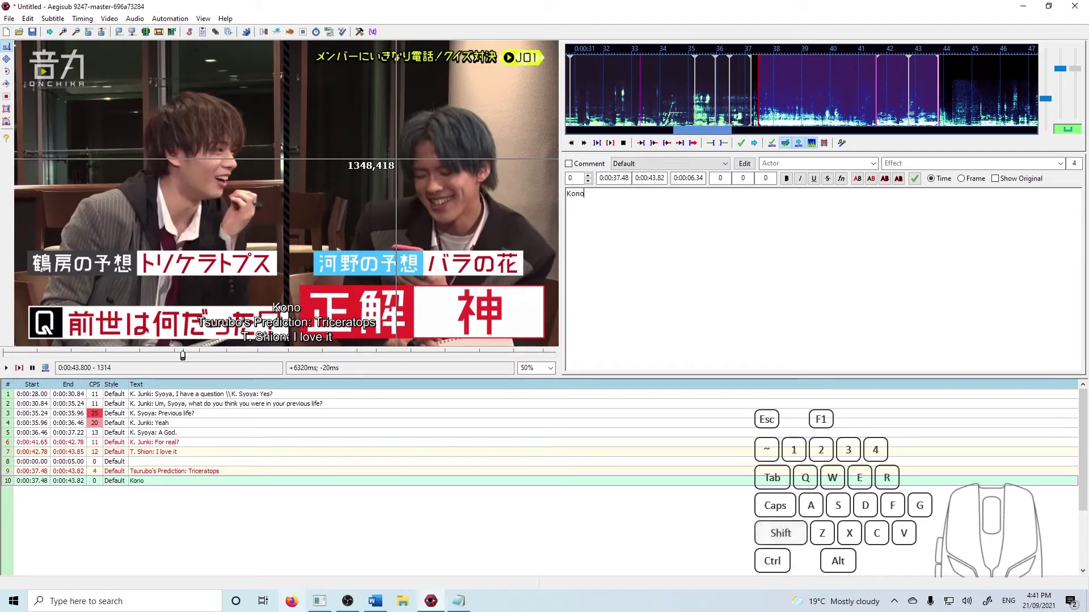
- Duplicate line 9 as line 10 reading Kono's Prediction: A Rose with the same timing
key(s)
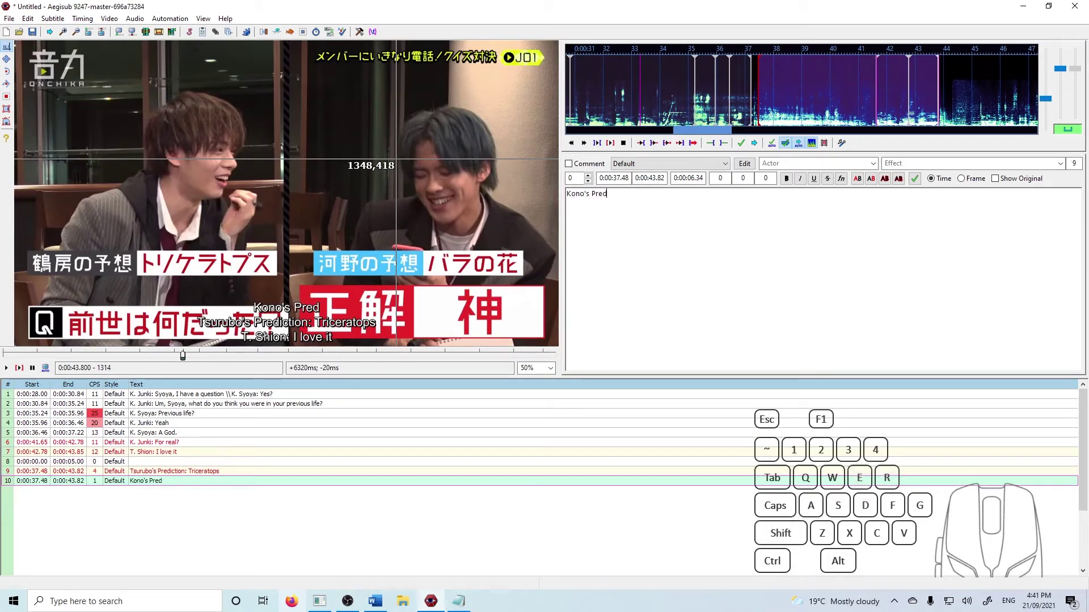
key(c)
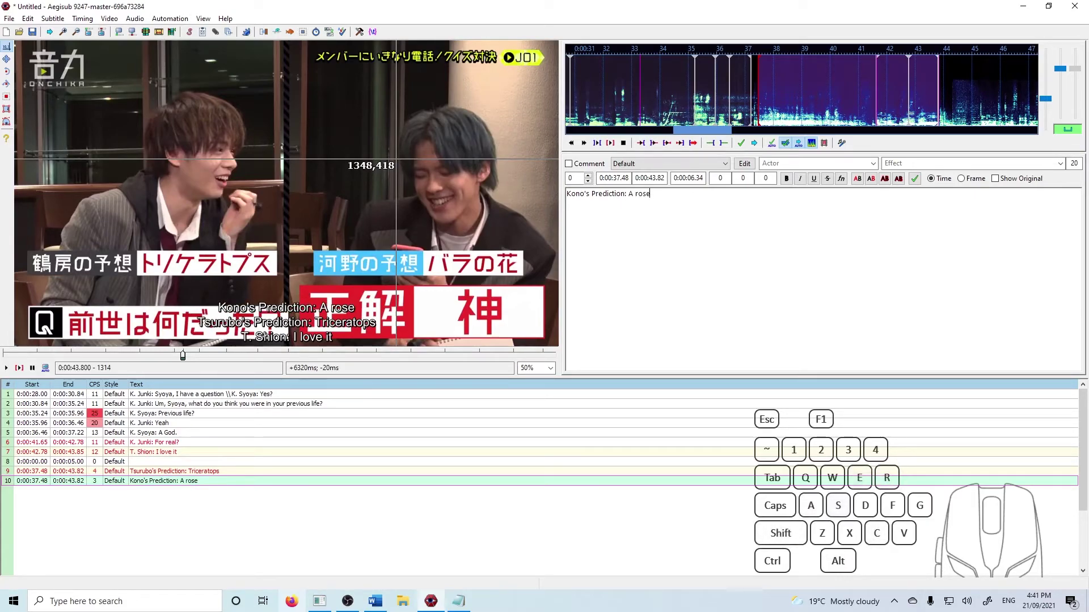
key(shift+r)
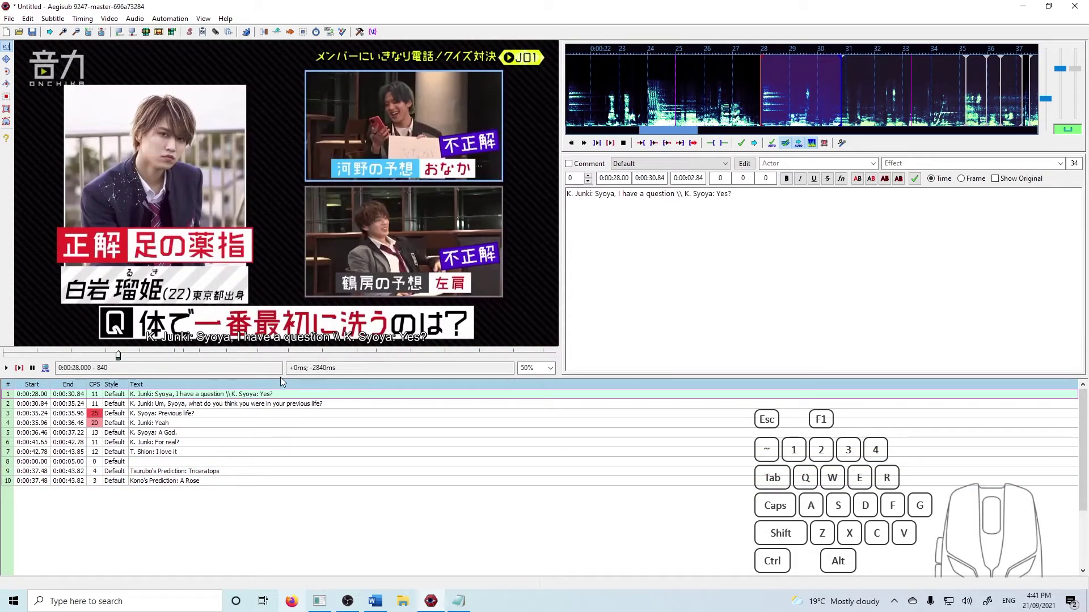
click(183, 421)
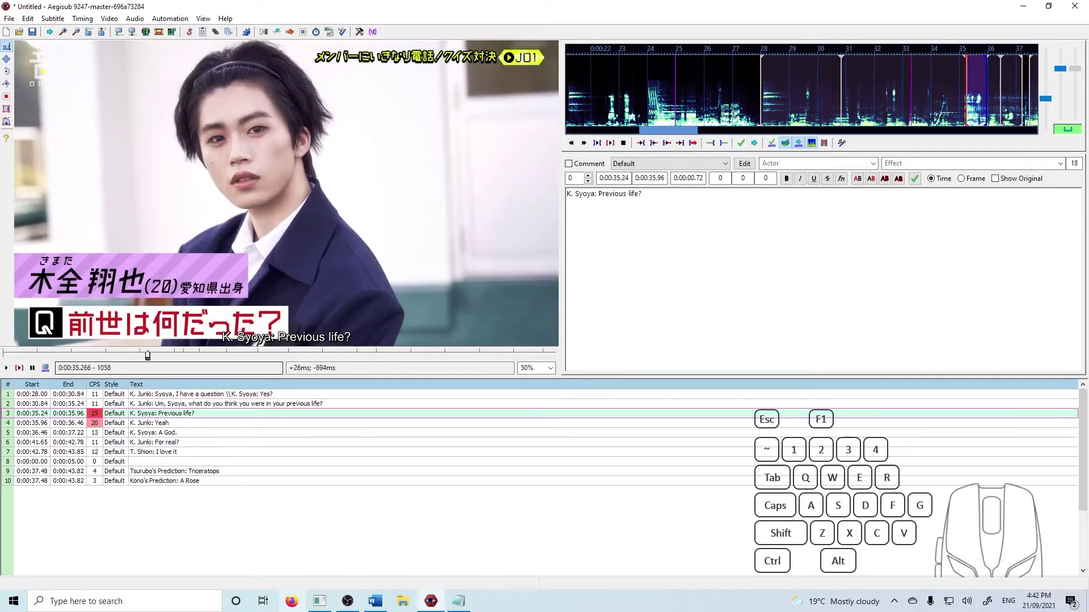
click(197, 449)
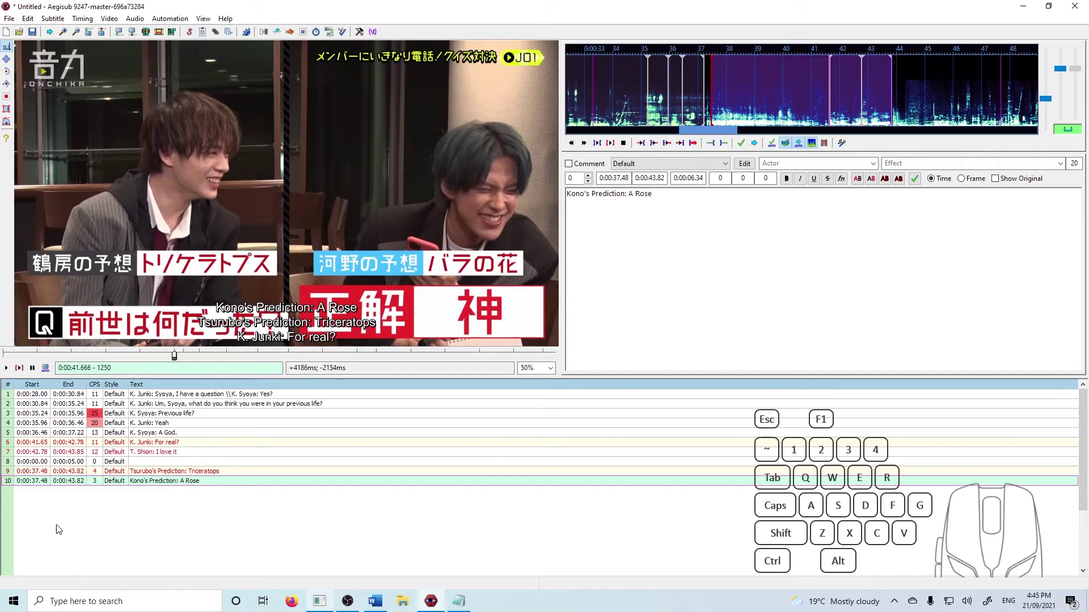
double_click(9, 24)
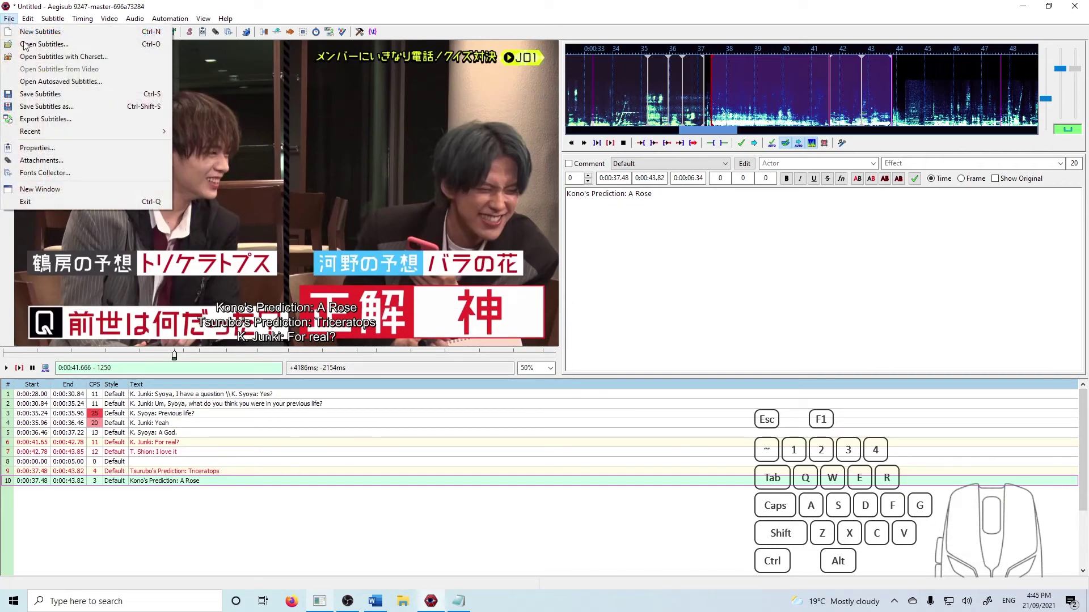
click(79, 125)
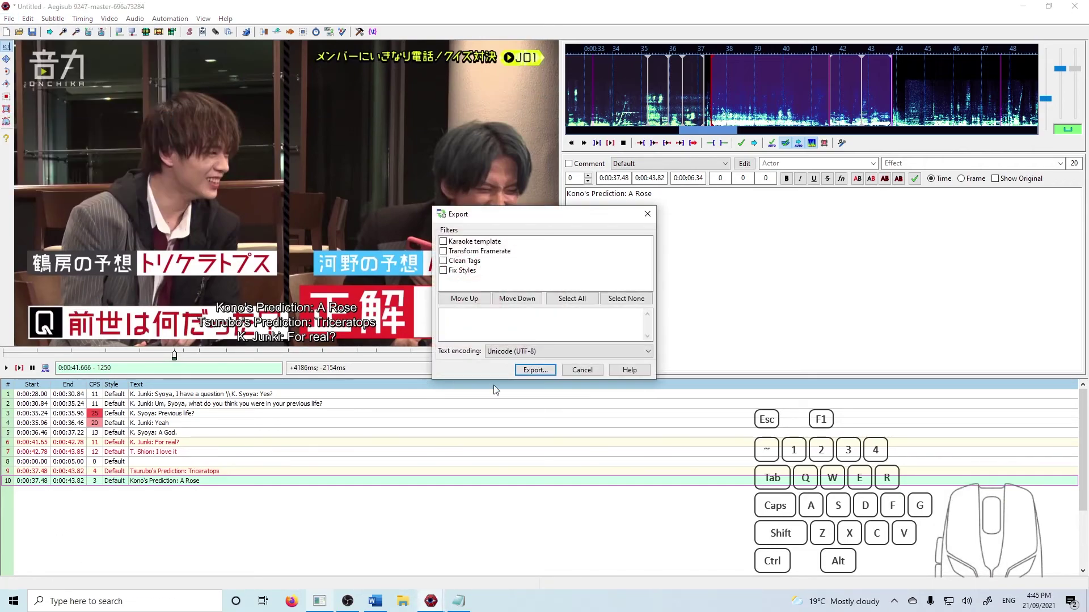
click(536, 372)
double_click(567, 489)
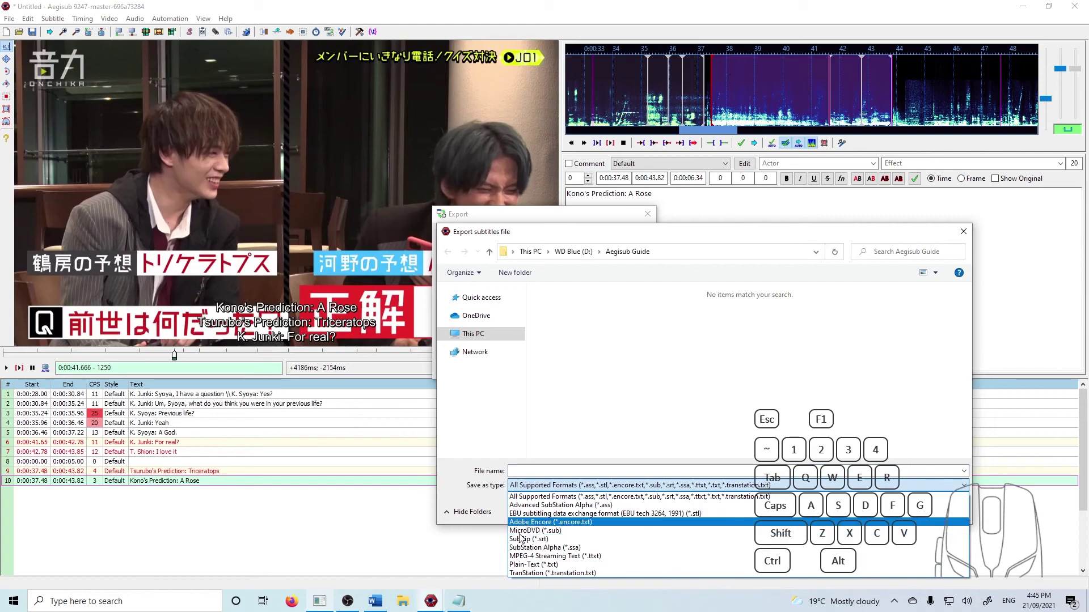
drag(529, 545, 540, 454)
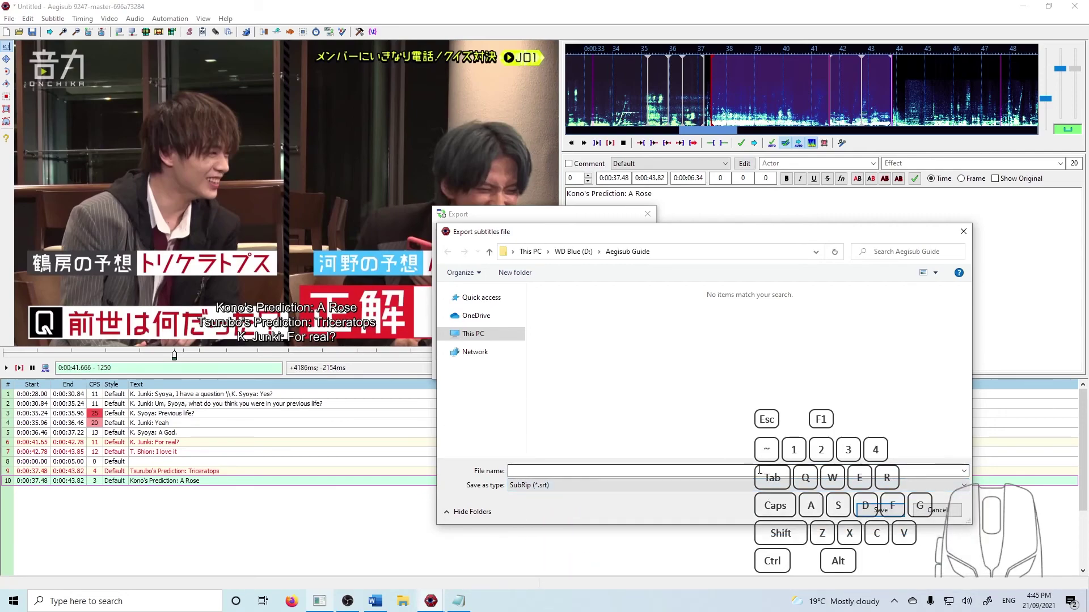
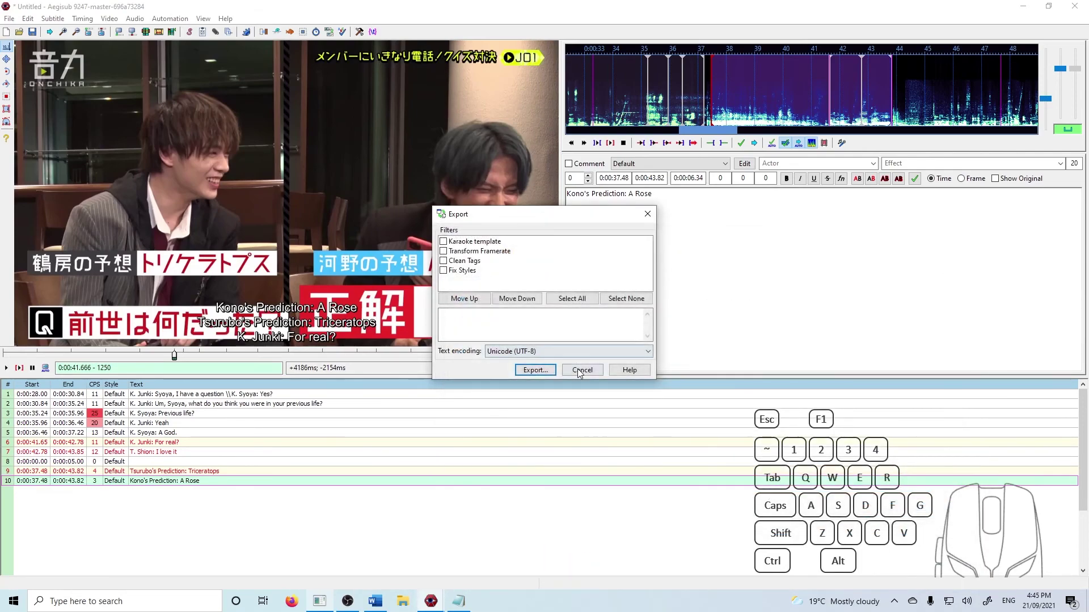
click(590, 371)
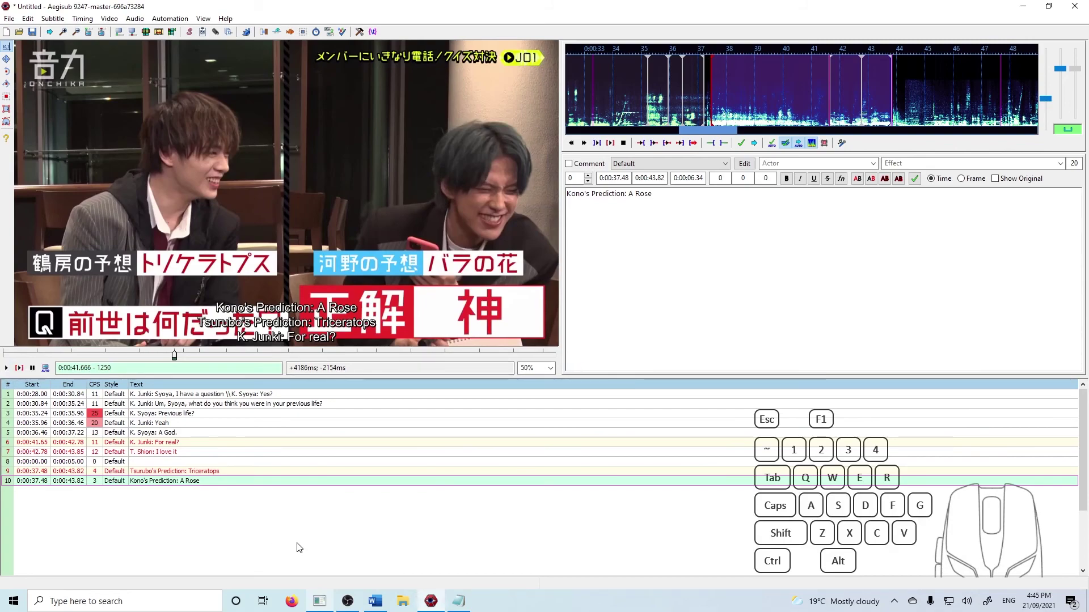